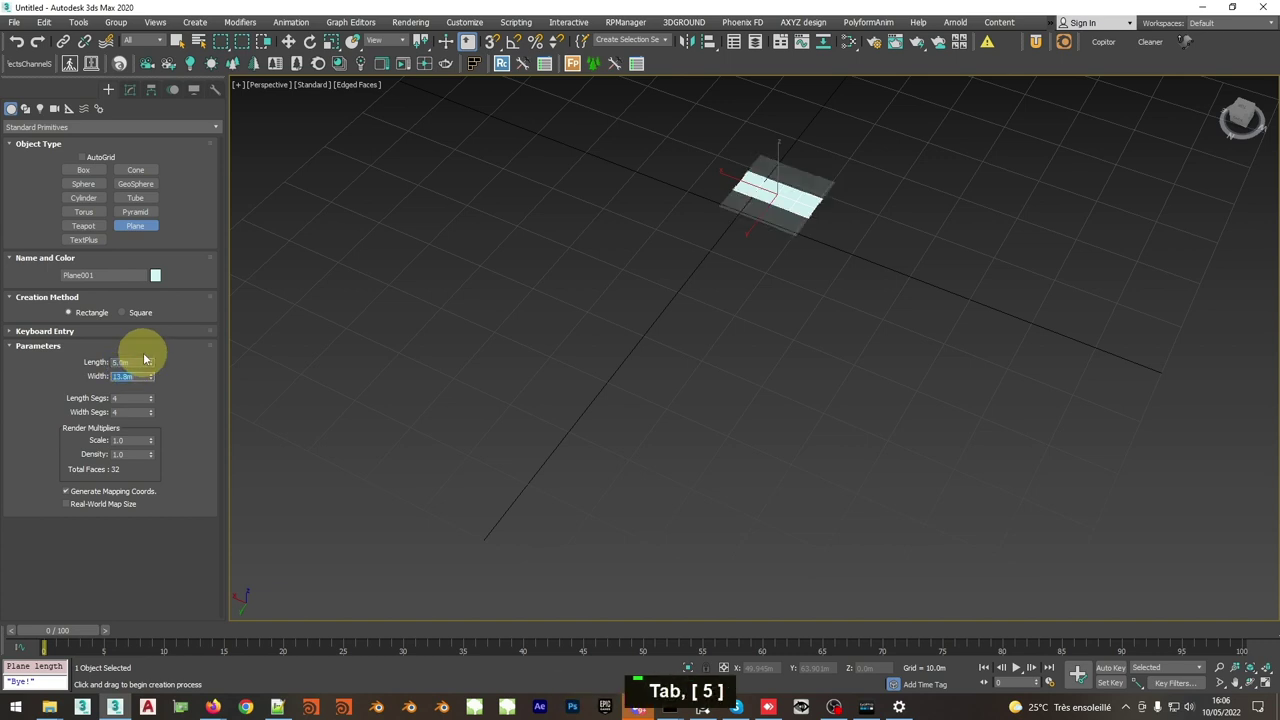
- Pan the viewport to center the new 5 m by 5 m plane
middle_click(655, 313)
- Frame the plane and add a FloorGenerator modifier set to a Standard plank pattern
key("z")
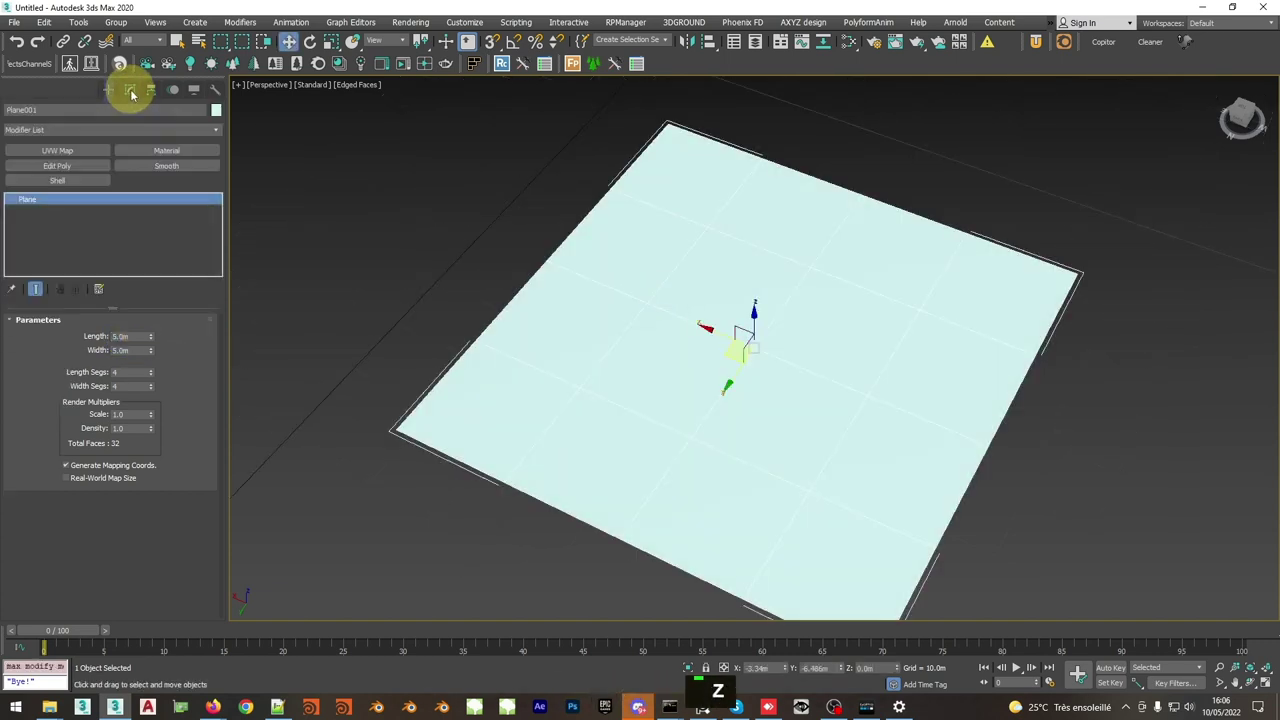
key("f")
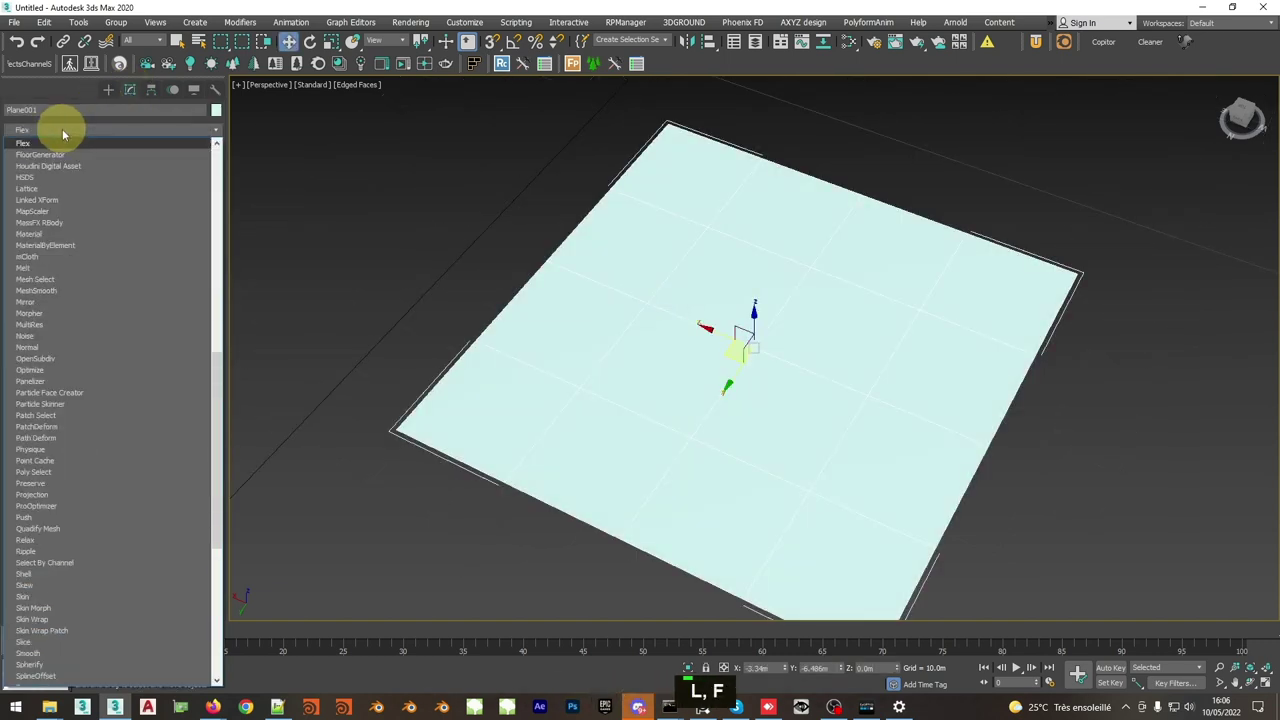
key("f")
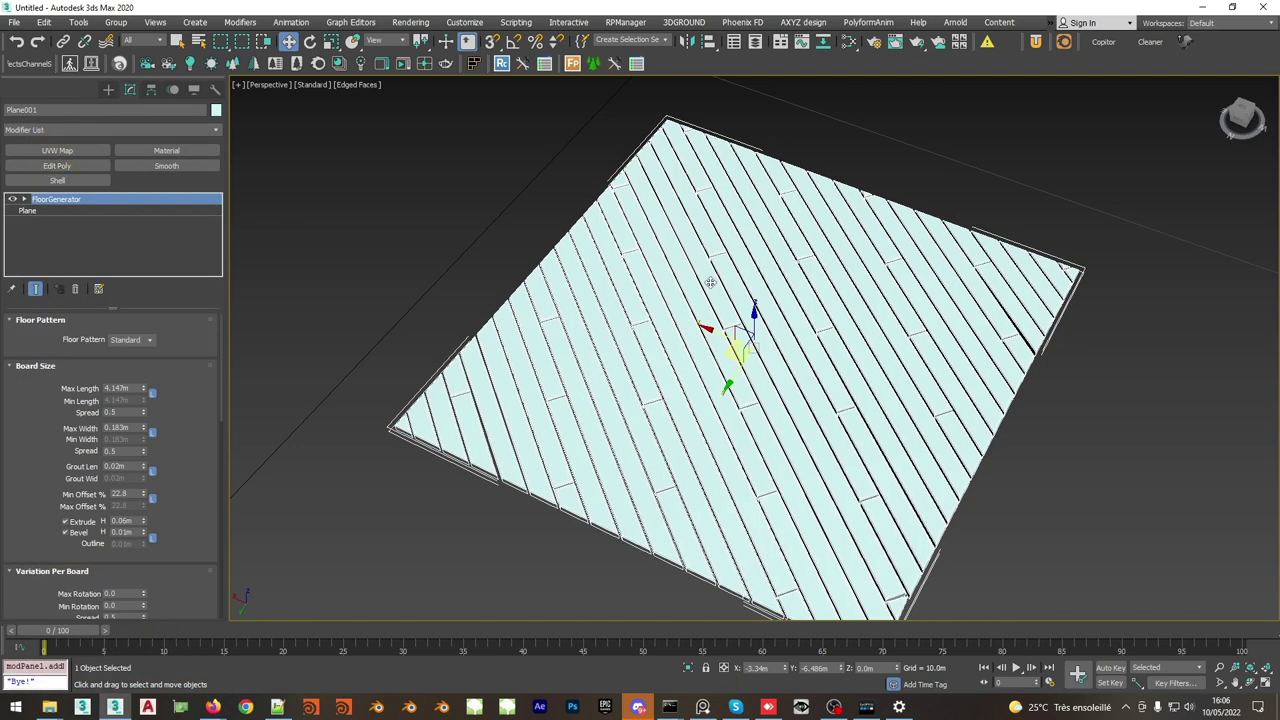
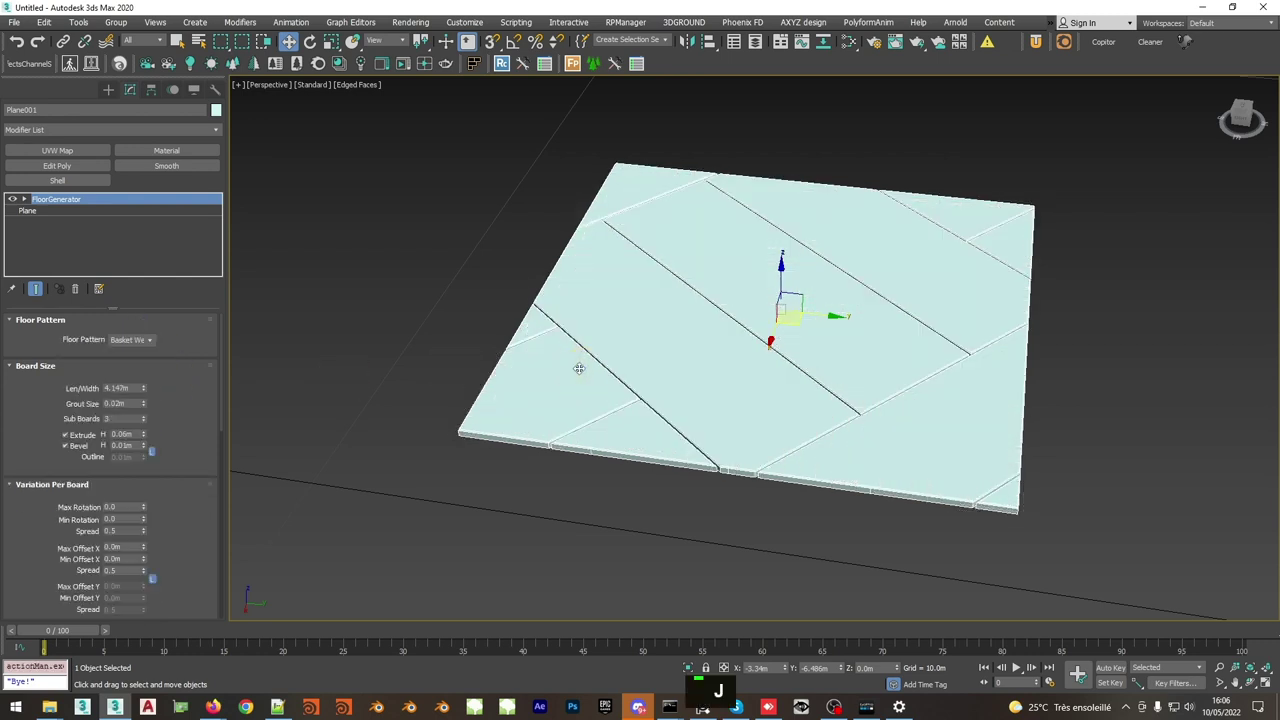
key("j")
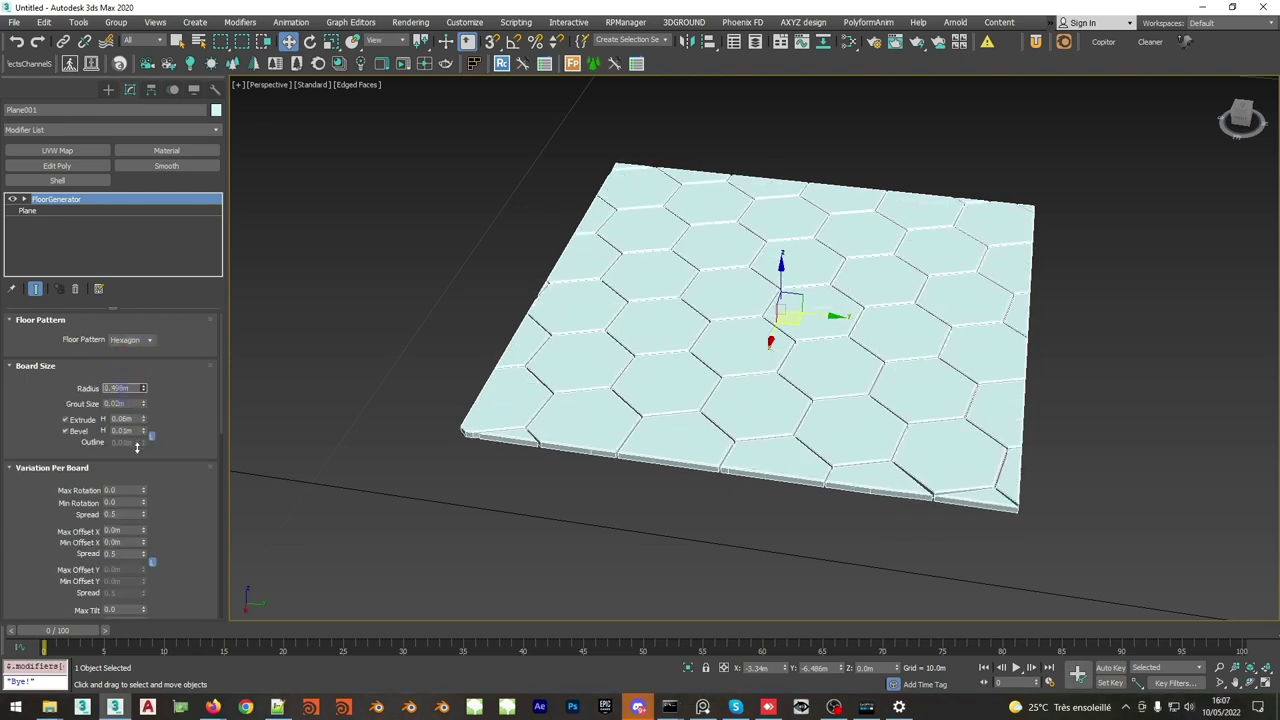
- Reset the General spinners and set Scale about 103% and Direction -4.7
middle_click(787, 251)
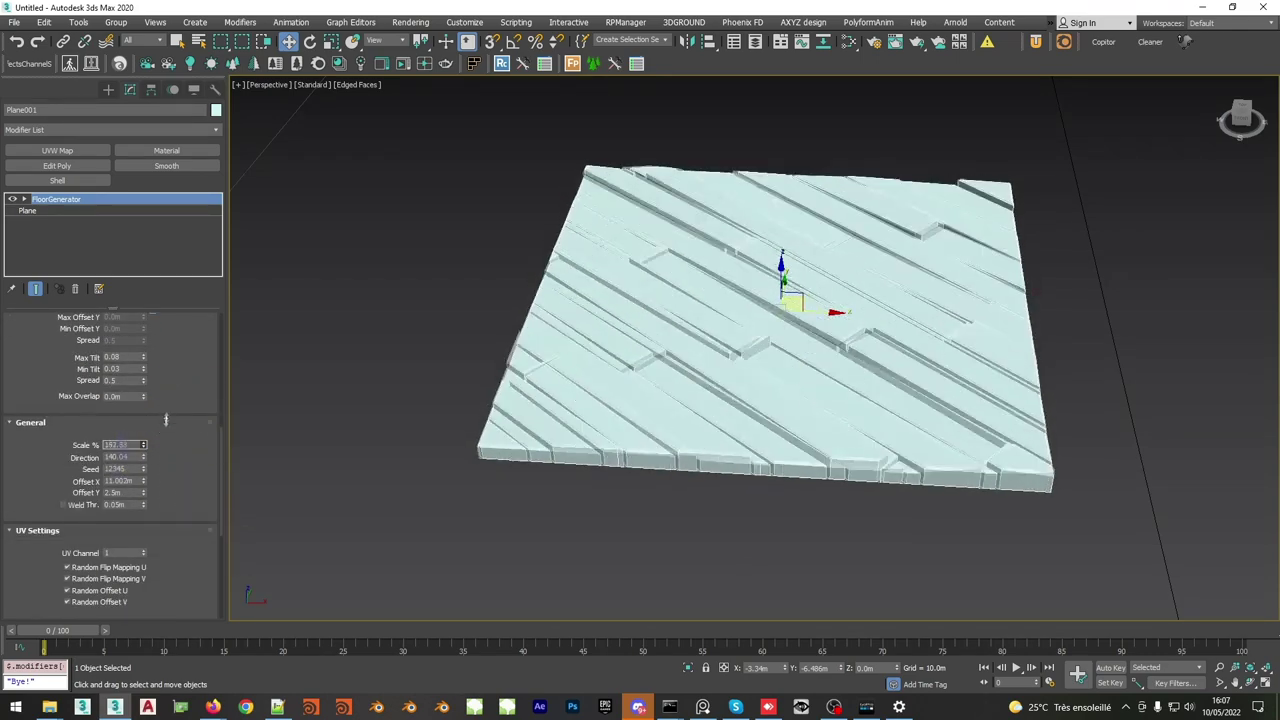
right_click(151, 460)
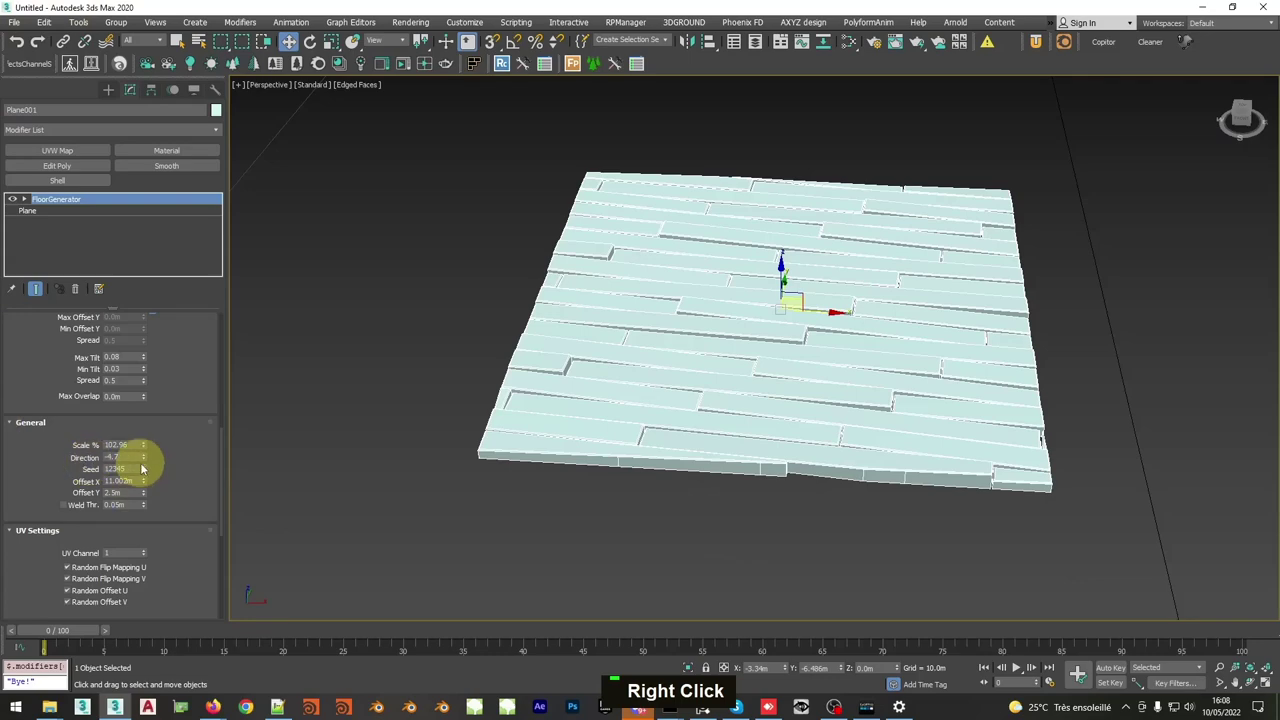
right_click(144, 473)
right_click(148, 473)
- Set Seed to 5, raise Offset X and Y, and pull back to view the whole floor
double_click(150, 471)
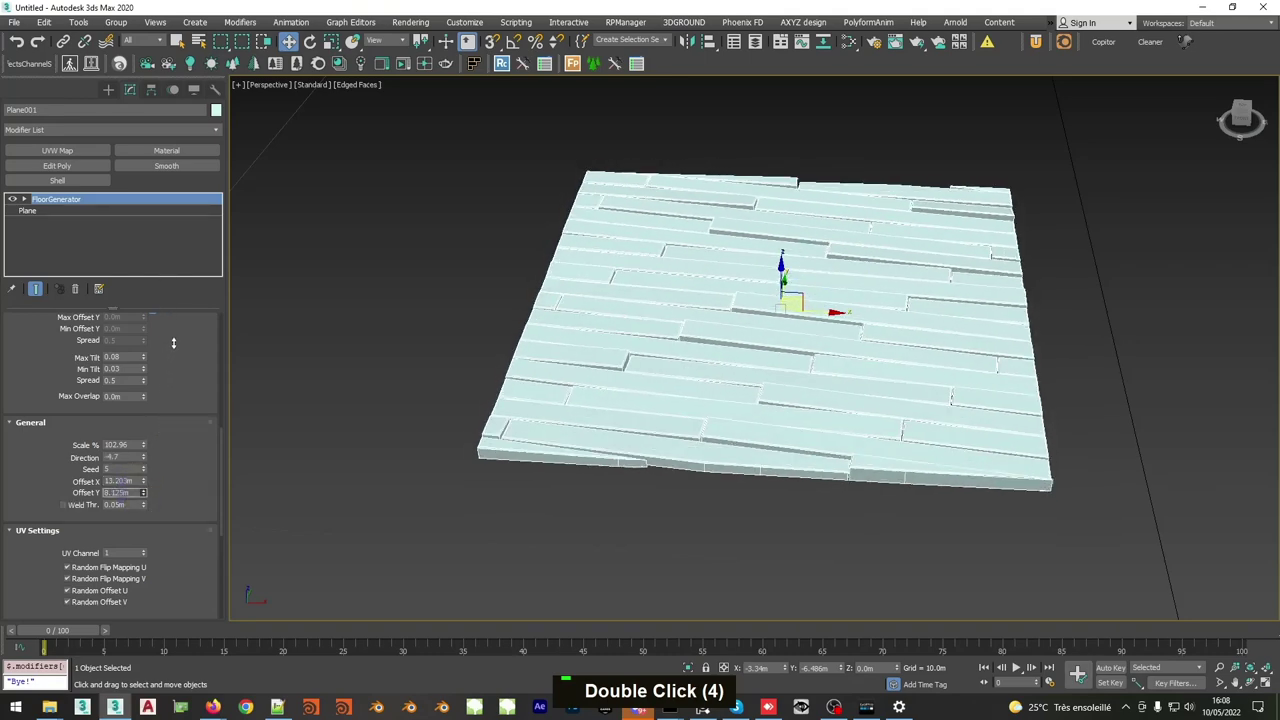
scroll("down", 3)
middle_click(514, 312)
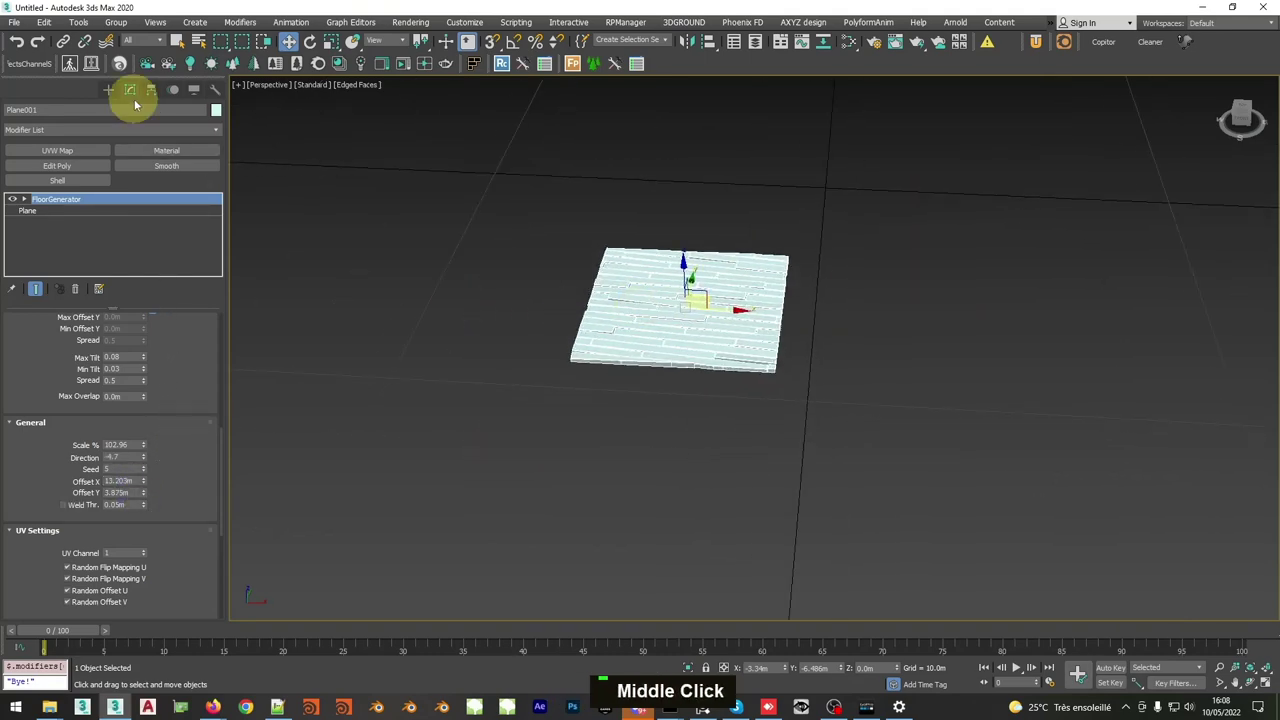
- Draw a closed Line spline, apply FloorGenerator, and adjust its outline at Vertex level
right_click(505, 286)
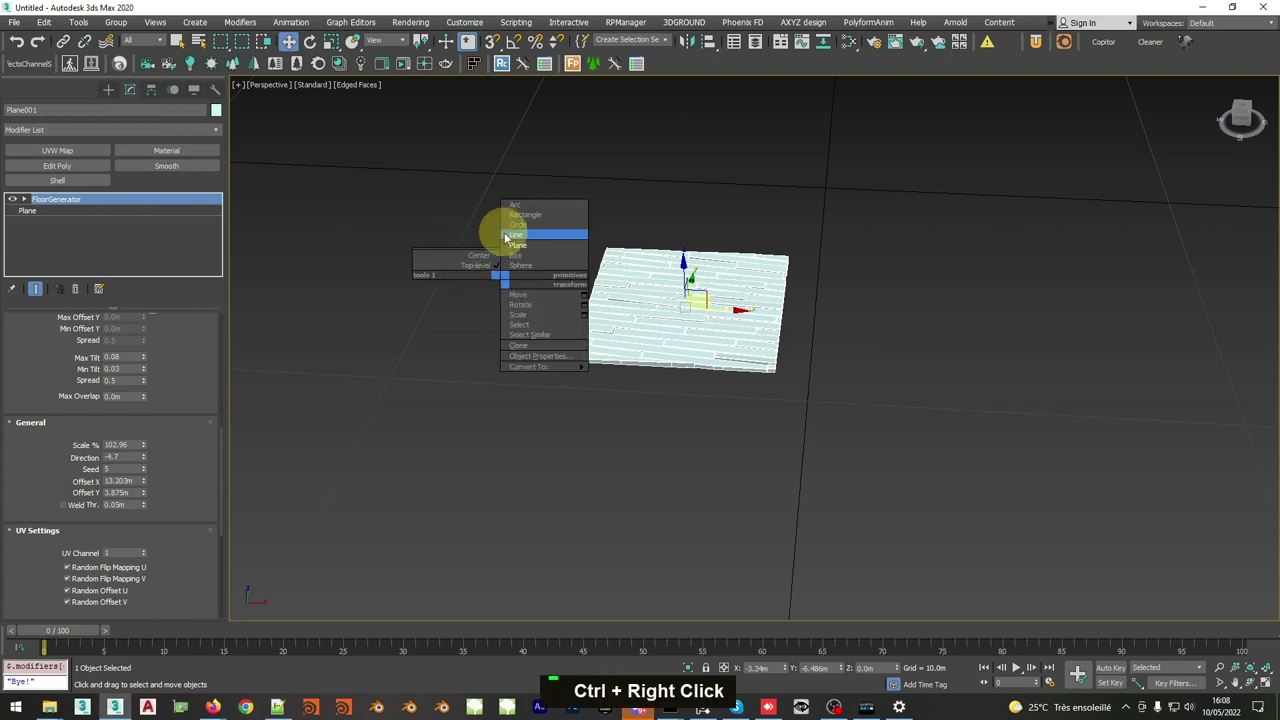
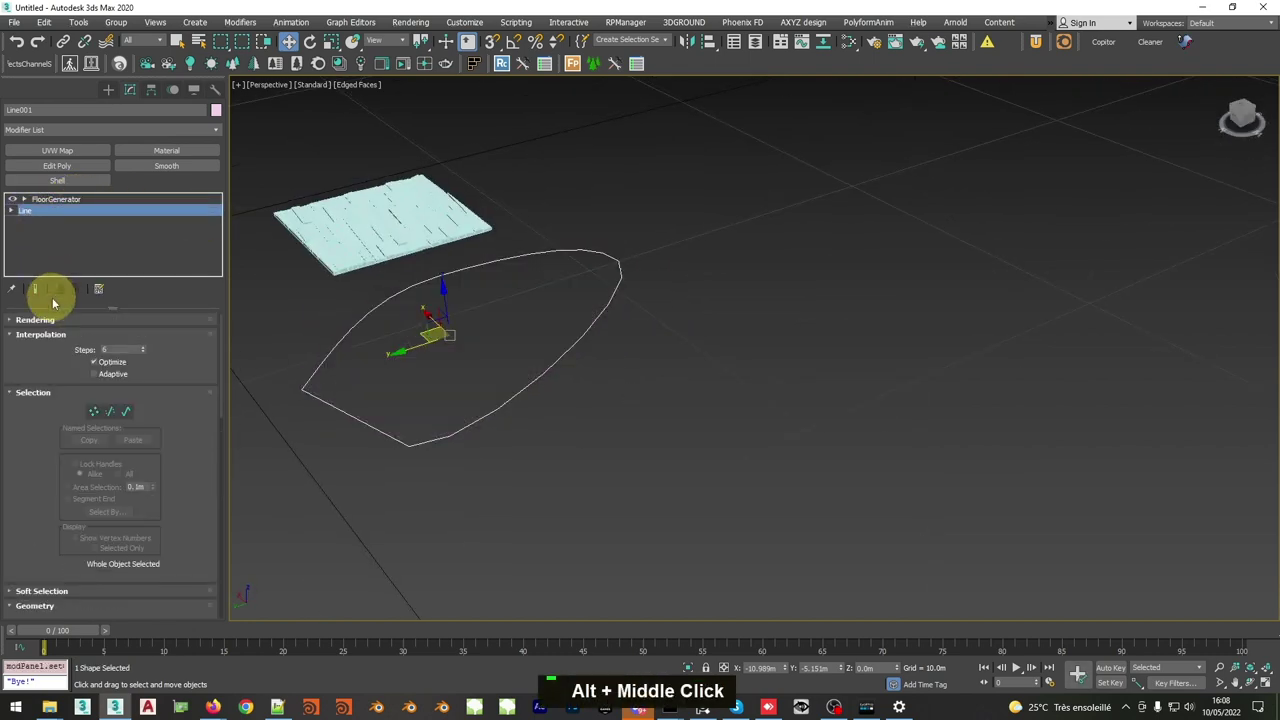
key("&")
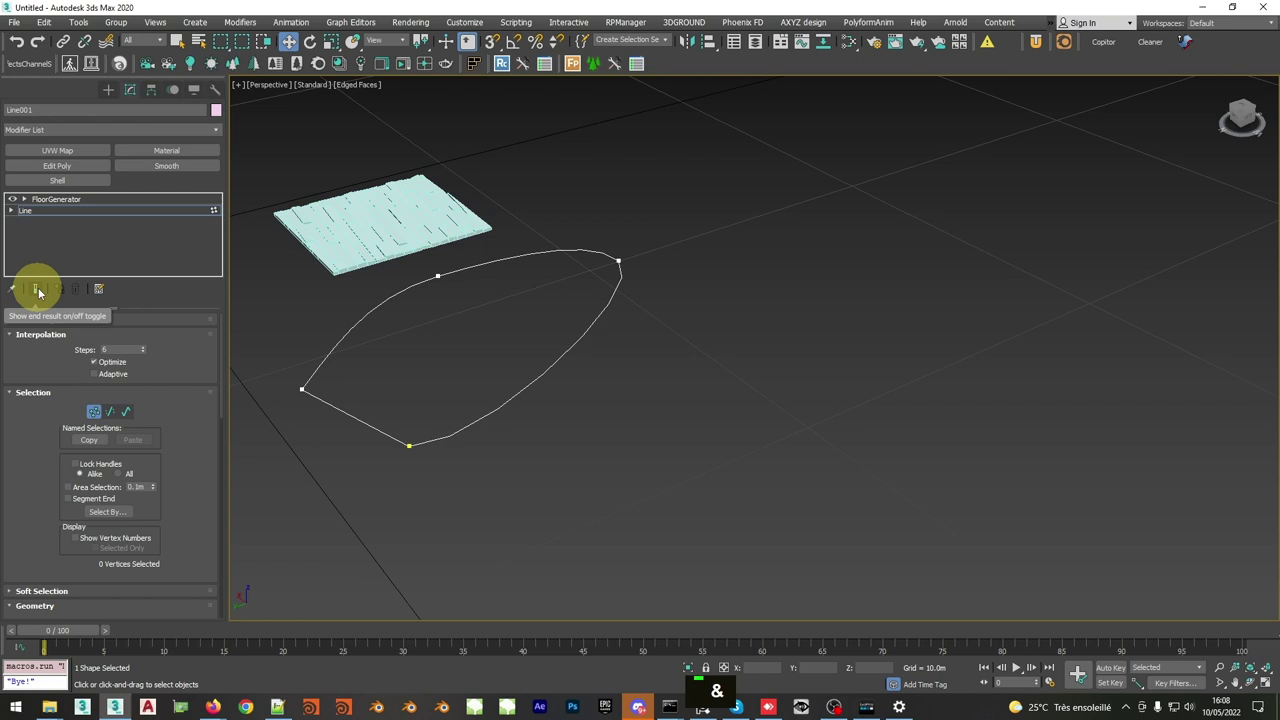
middle_click(605, 297)
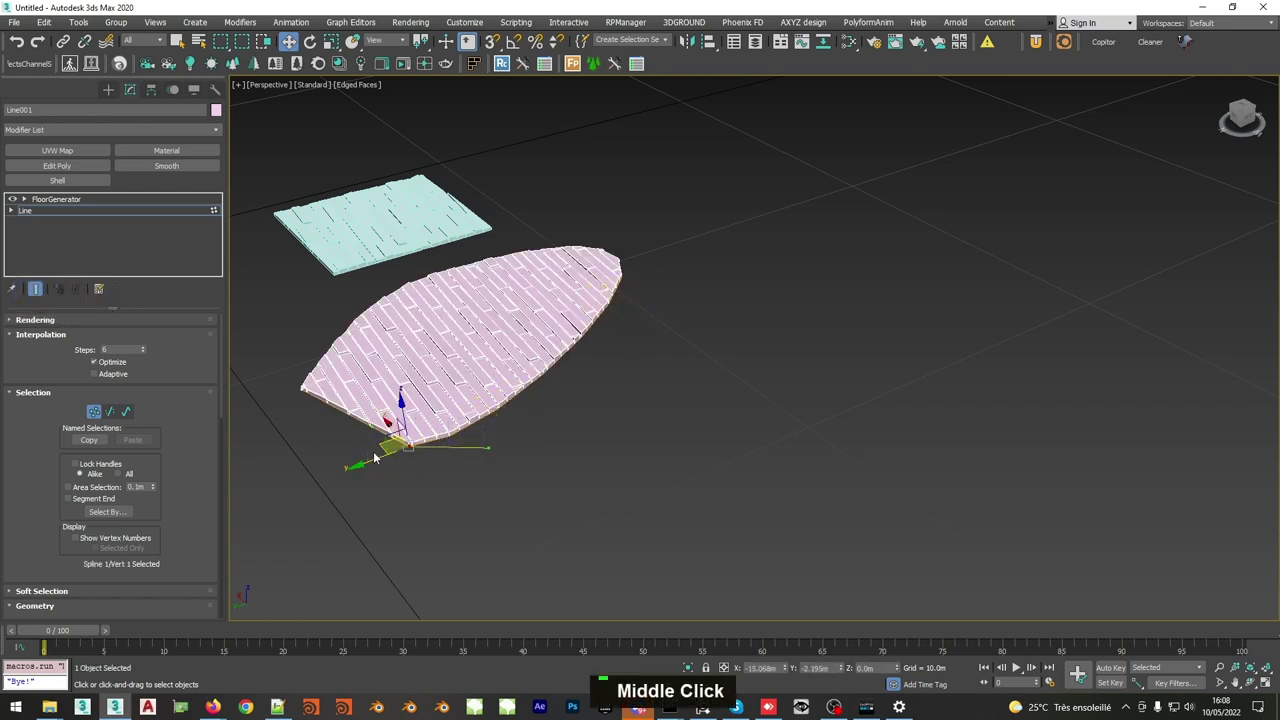